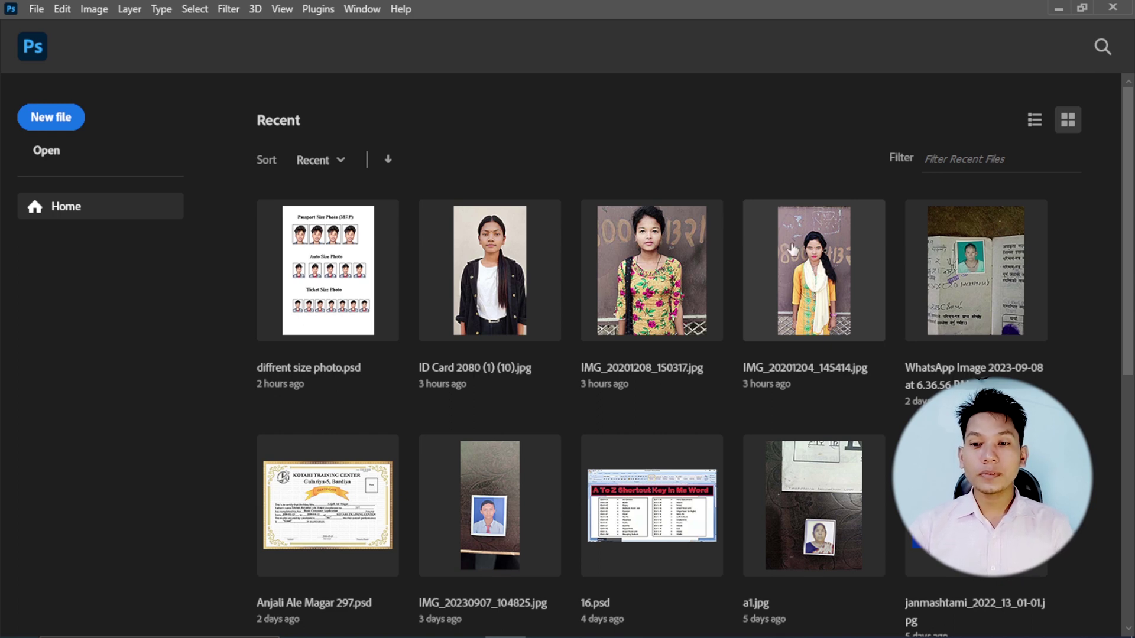
Open the recent photo IMG_20201204_145414.jpg from the Home screen
click(813, 273)
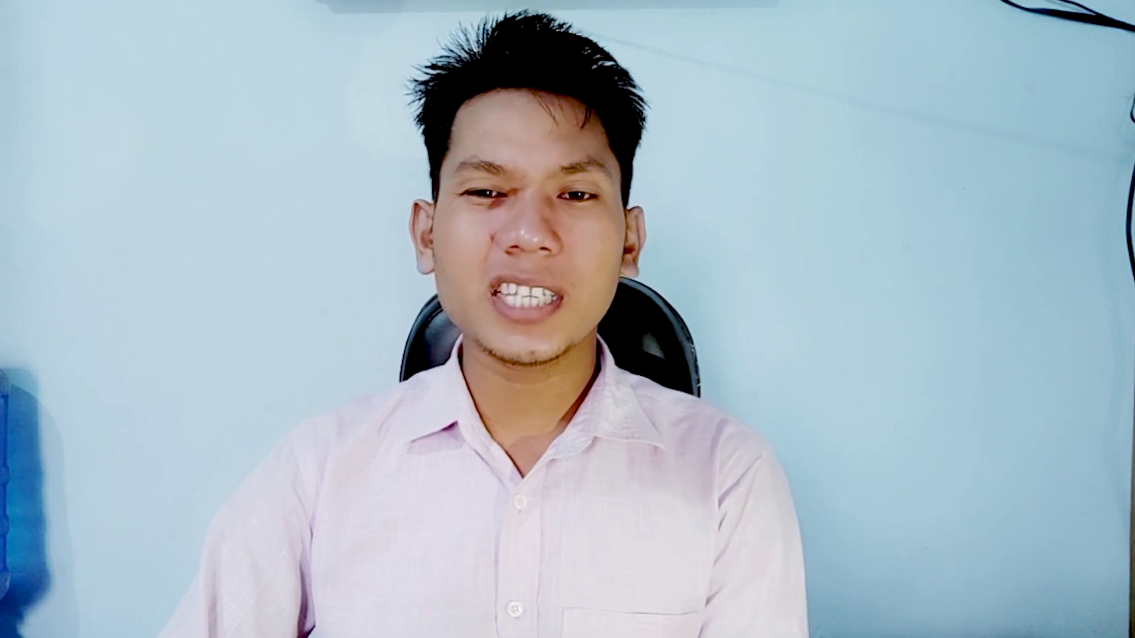
scroll(up, 3)
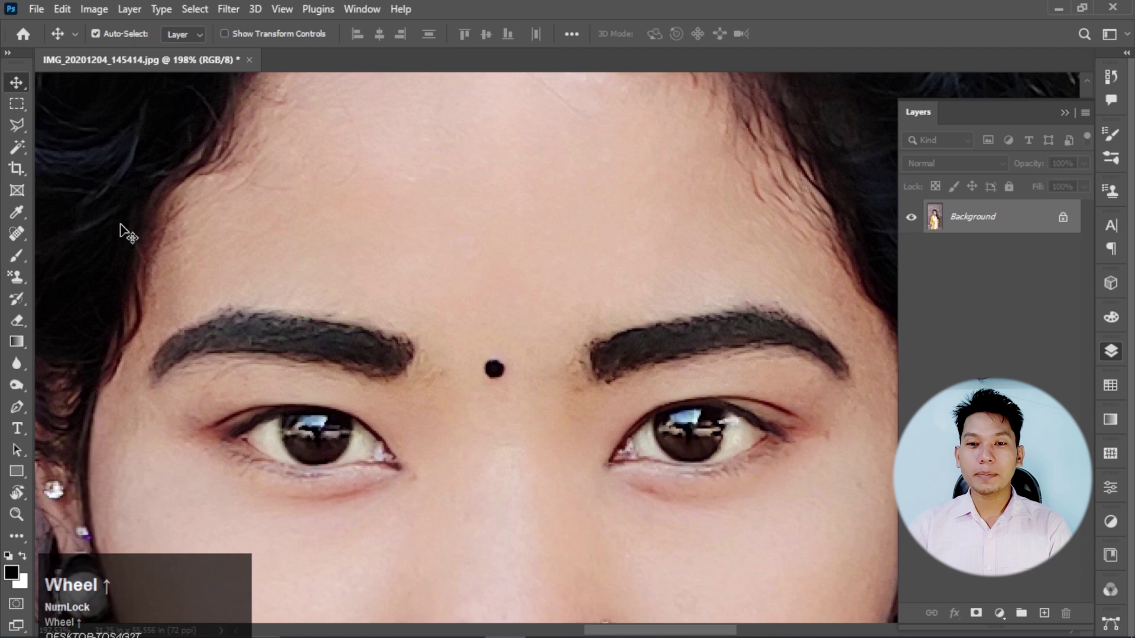
scroll(down, 3)
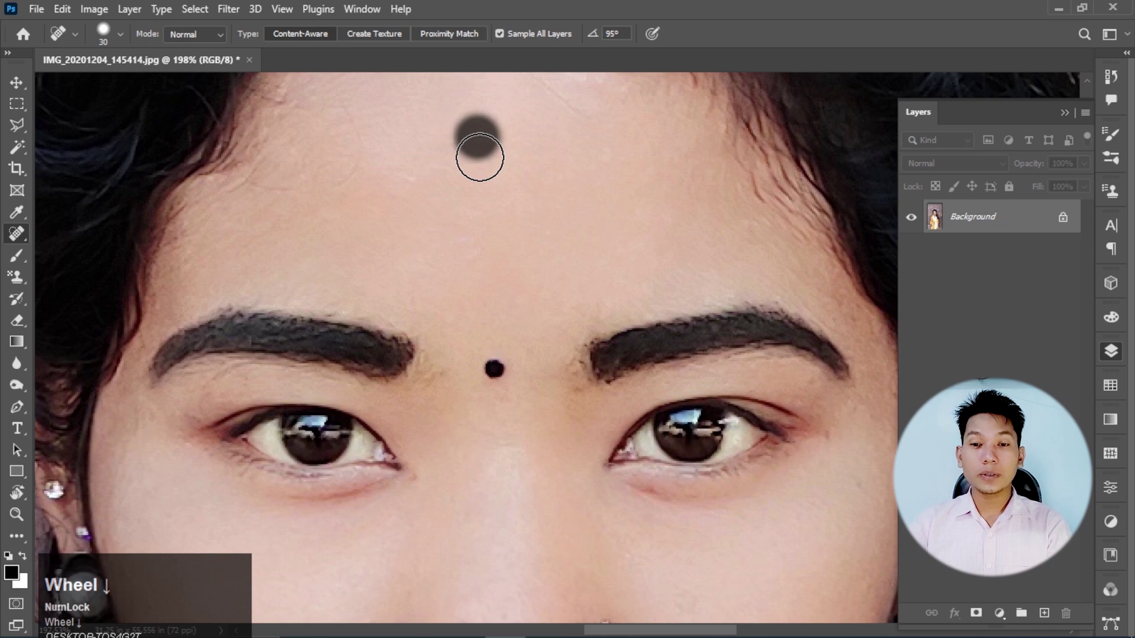
scroll(up, 3)
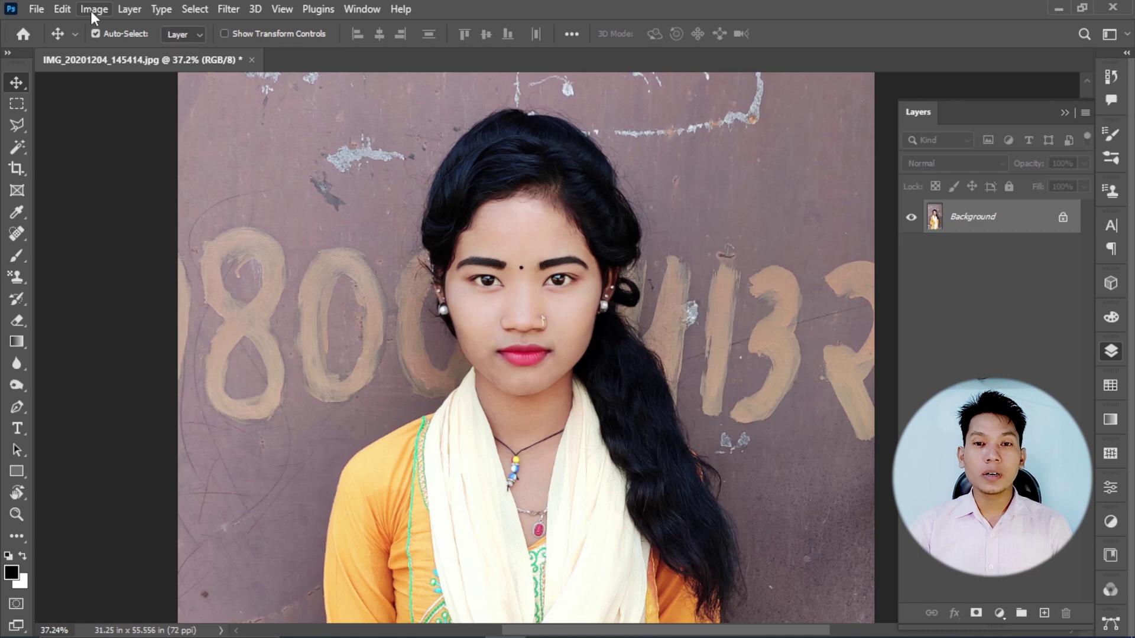
Zoom the portrait to fit and reach for the Select menu's Subject command
drag(362, 55, 742, 238)
scroll(down, 3)
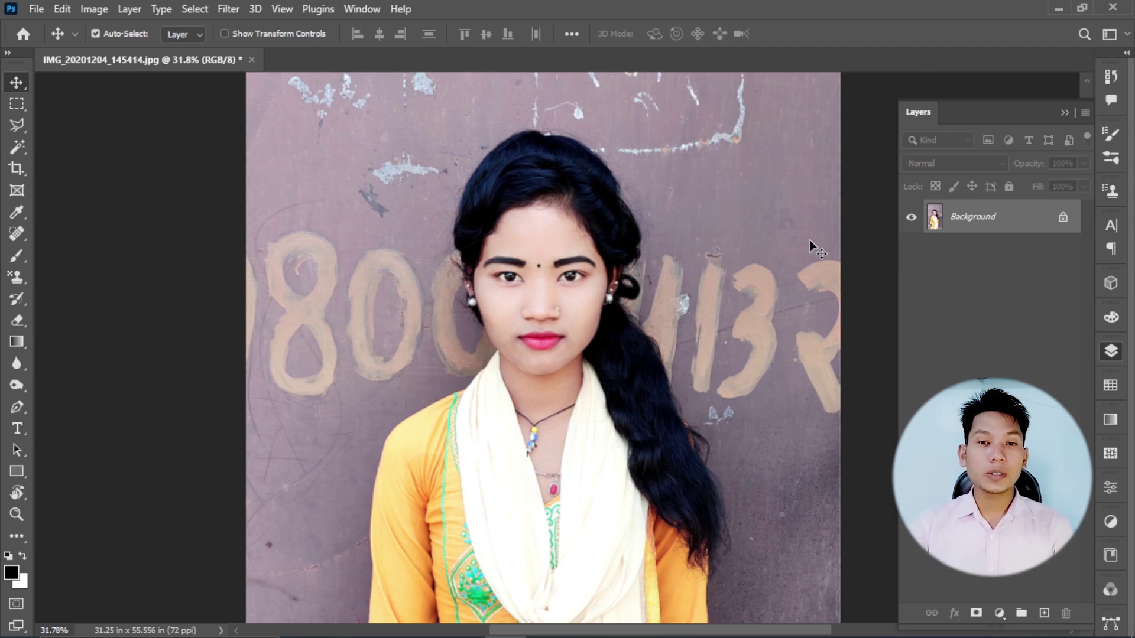
Run Select > Subject on the woman and zoom to inspect the selection edges
click(252, 200)
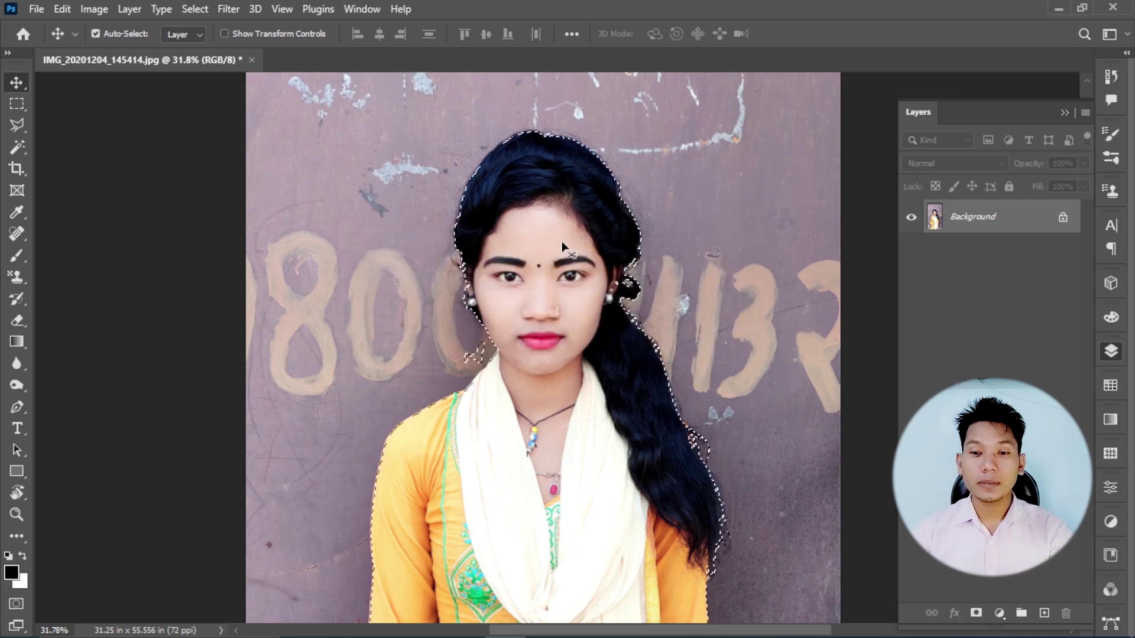
scroll(down, 3)
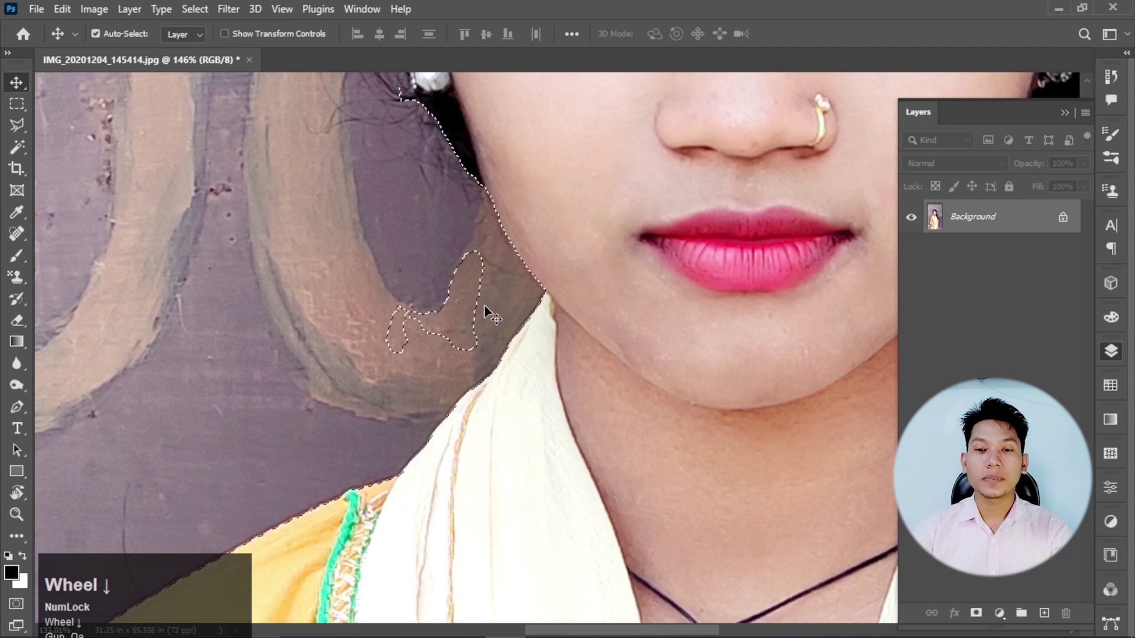
scroll(up, 3)
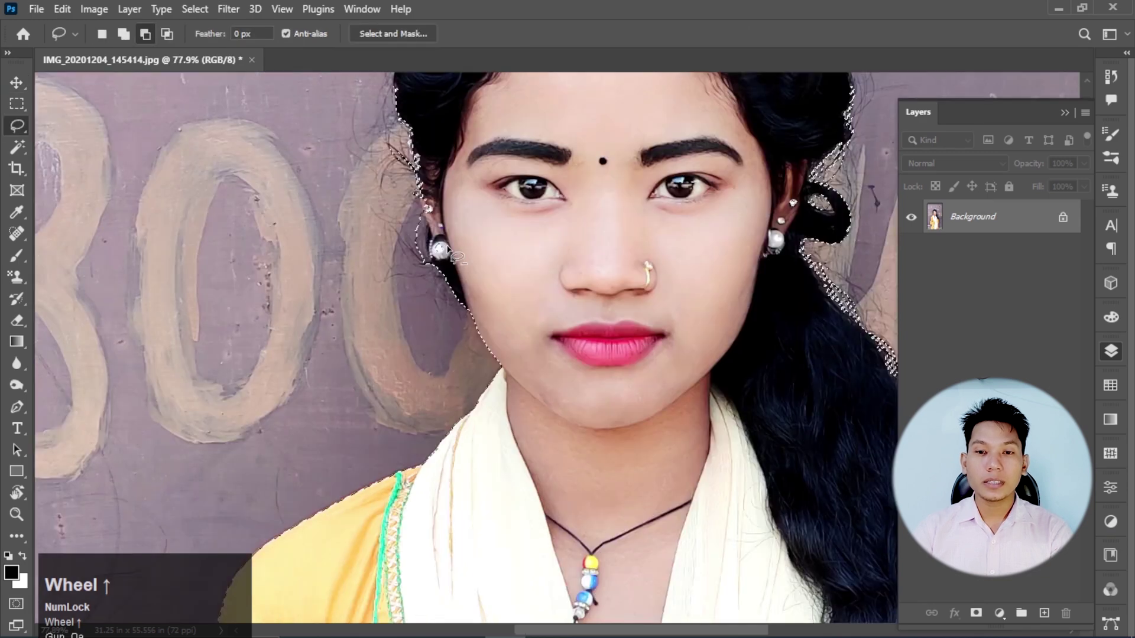
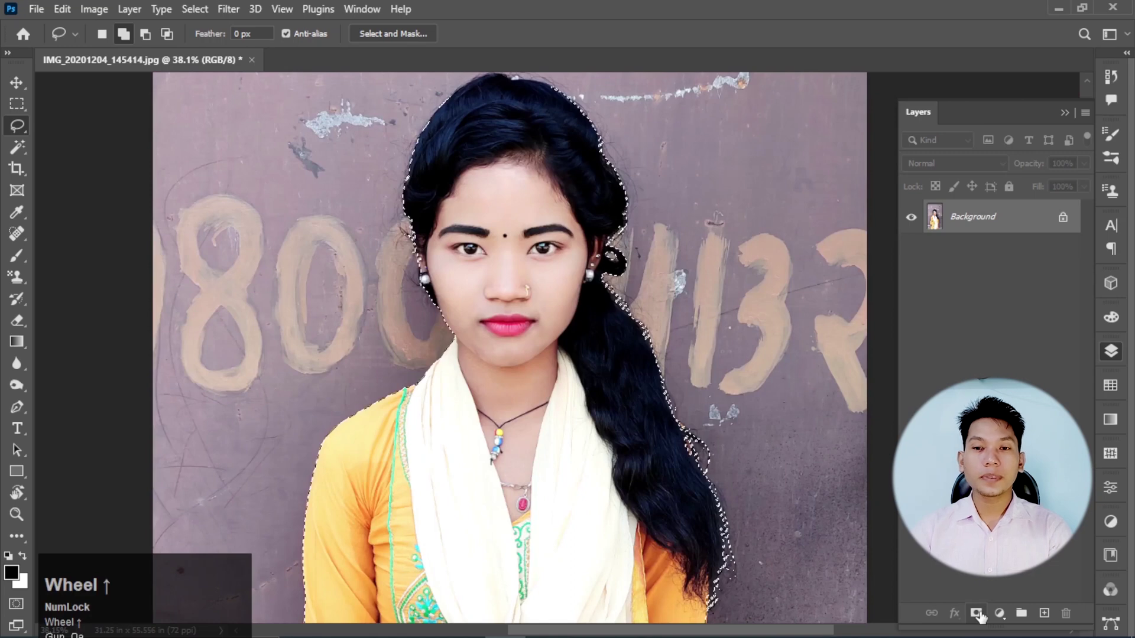
Pick a purple in the Color Picker for the background fill
drag(984, 615, 1022, 217)
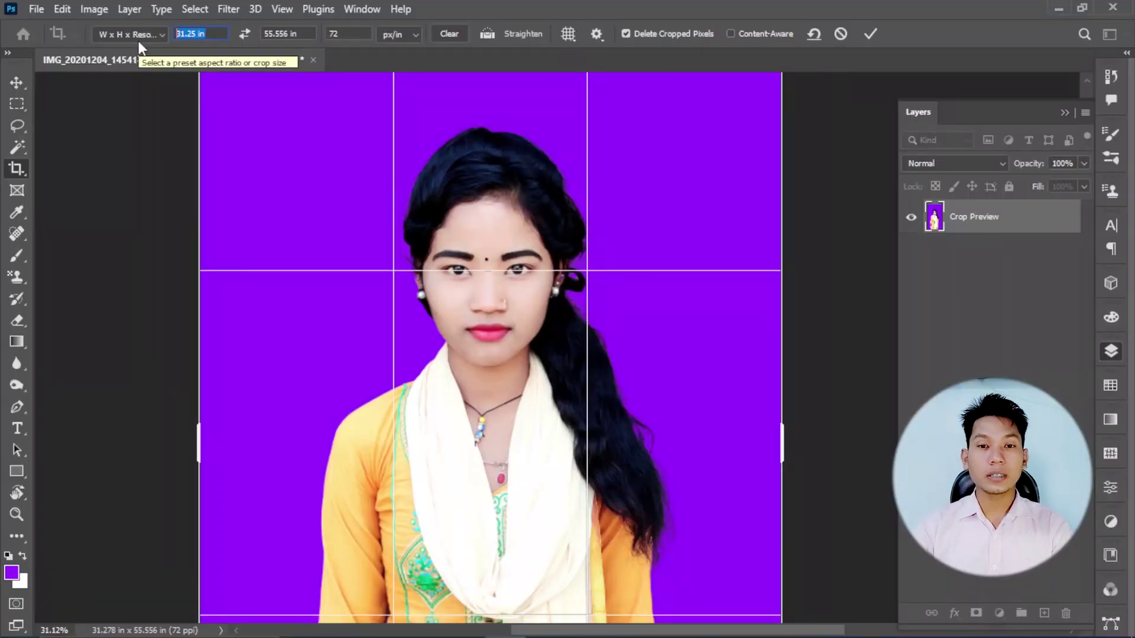
Set the crop to 1.1 × 1.3 in at 300 ppi and frame her head and shoulders
text(in)
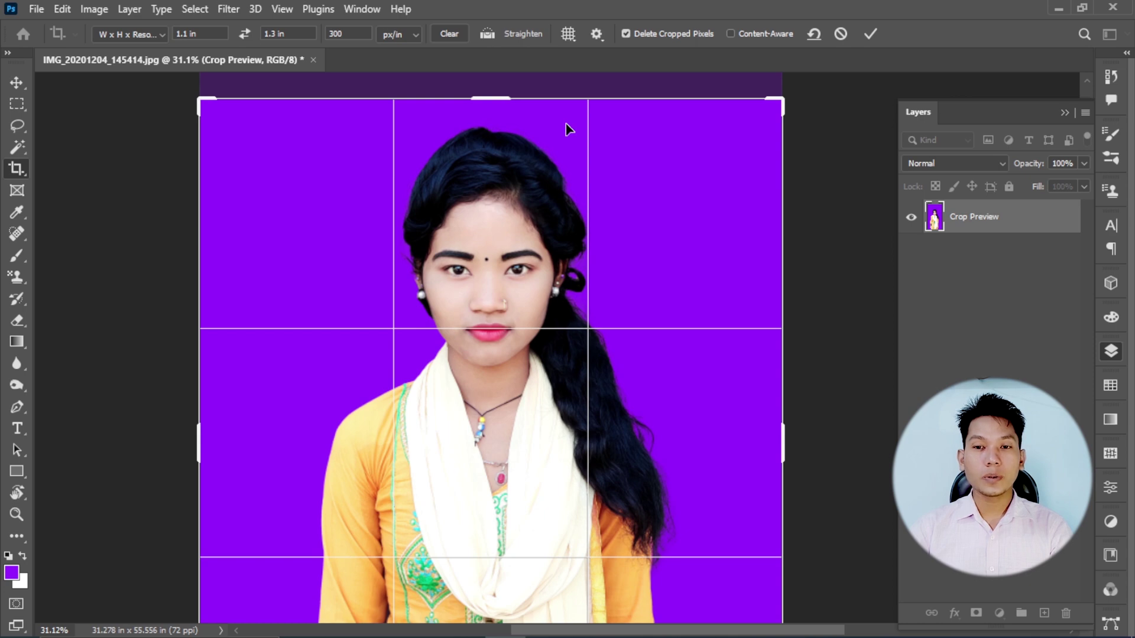
drag(567, 427, 510, 314)
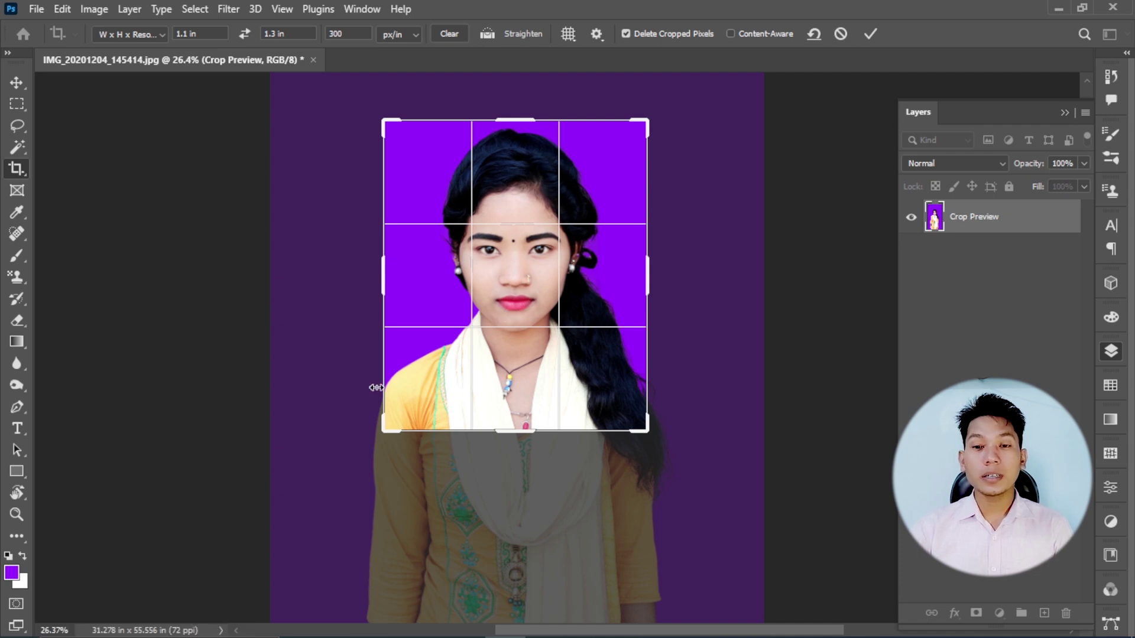
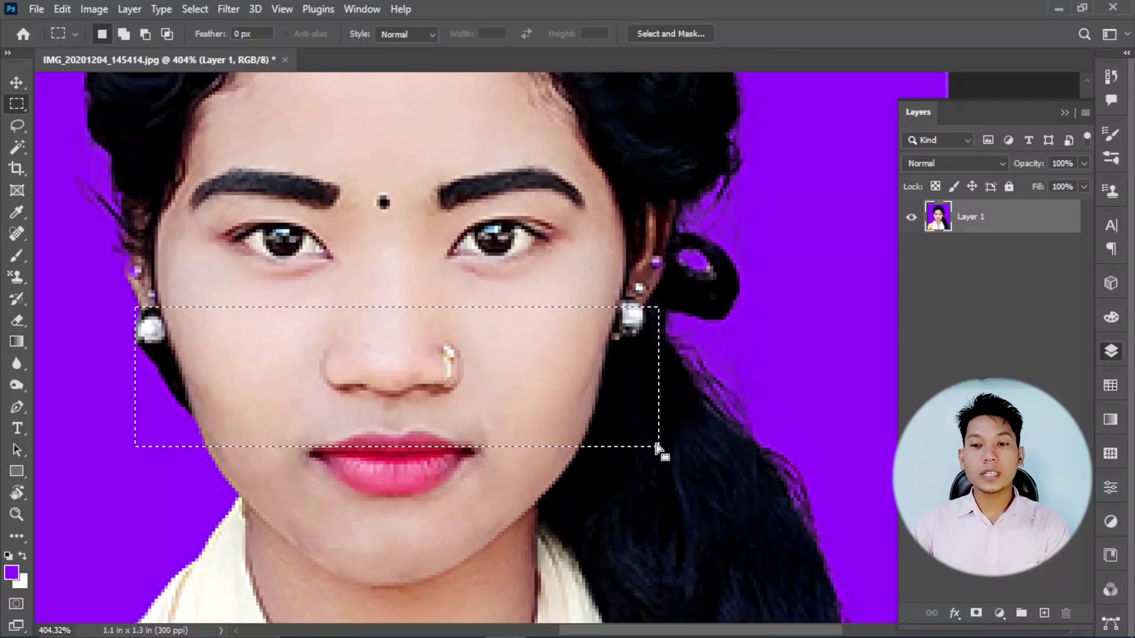
scroll(down, 3)
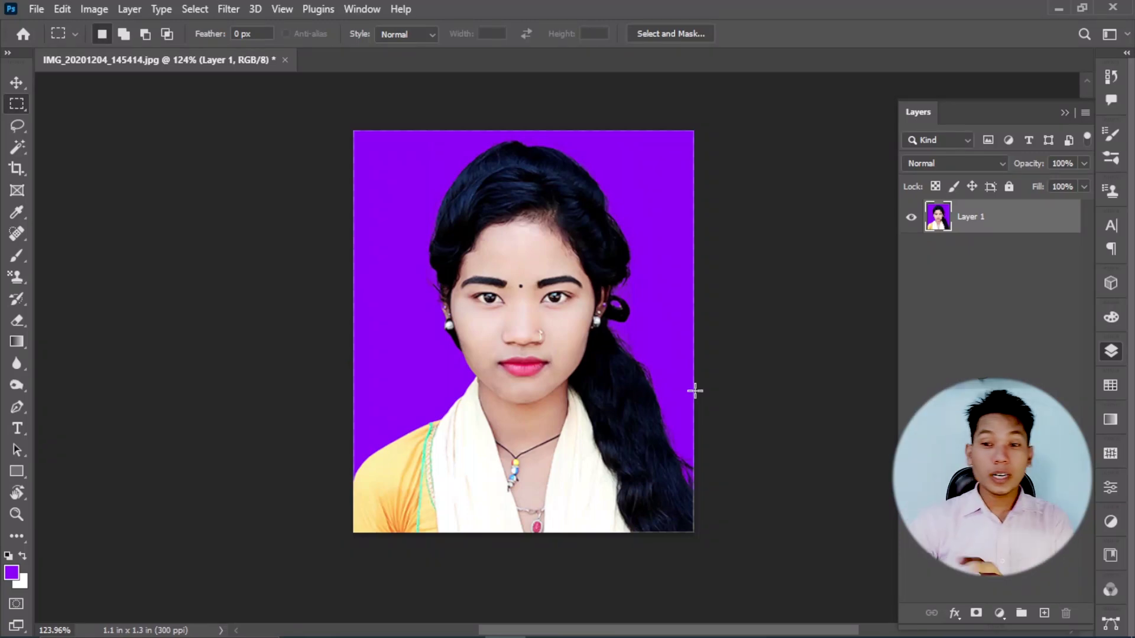
Select the whole passport photo and add a 3-pixel dark purple border around it
key(ctrl+a)
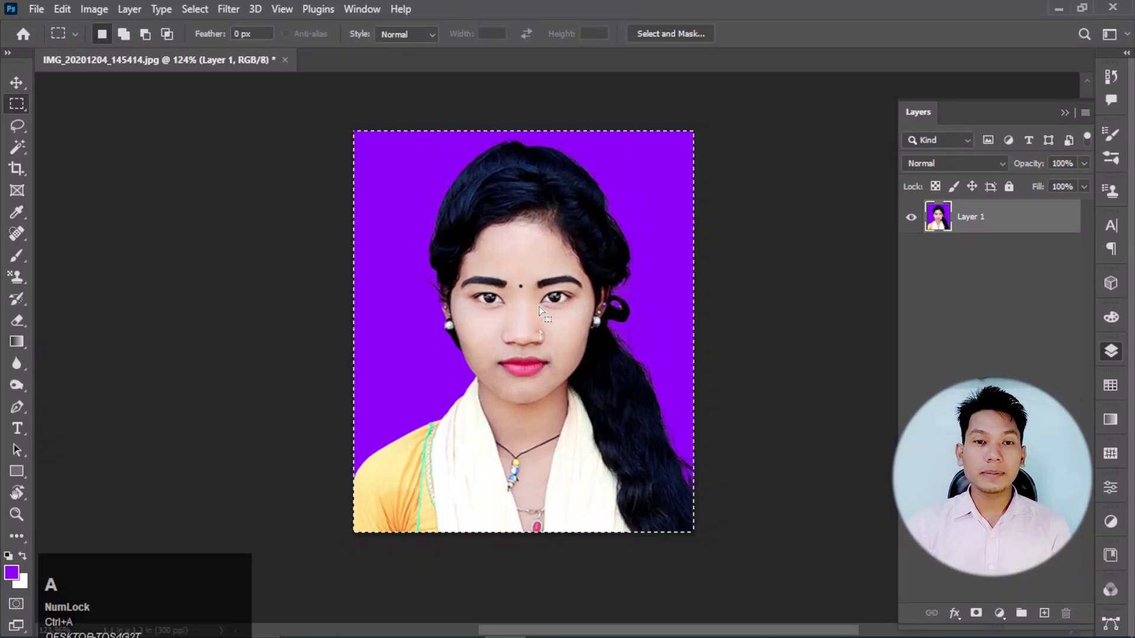
drag(55, 20, 982, 180)
scroll(up, 3)
scroll(down, 3)
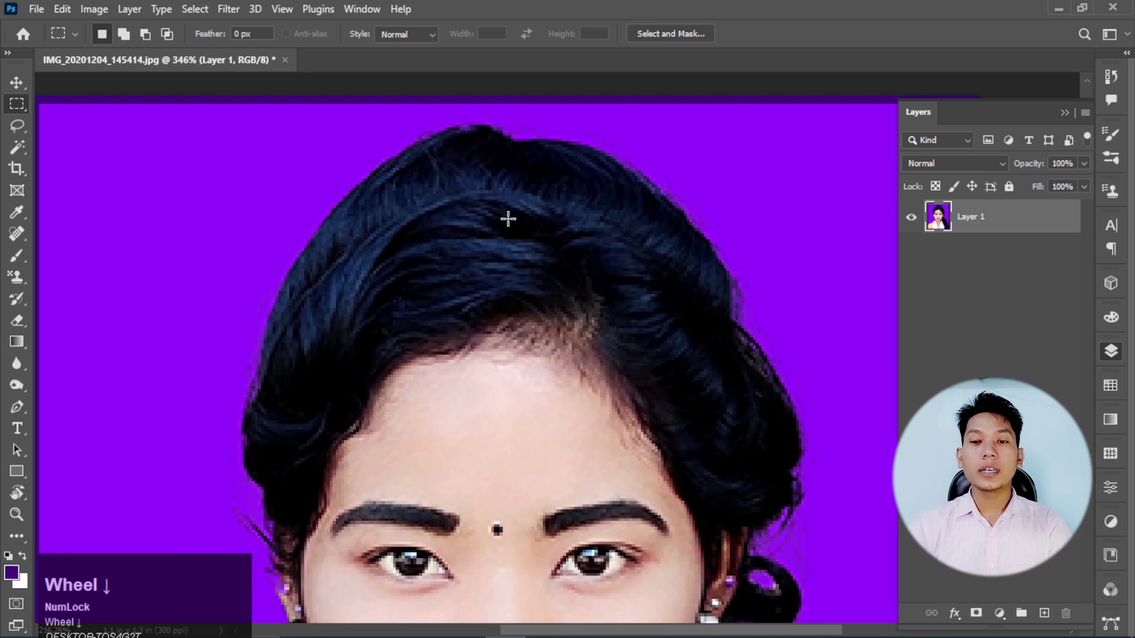
scroll(up, 3)
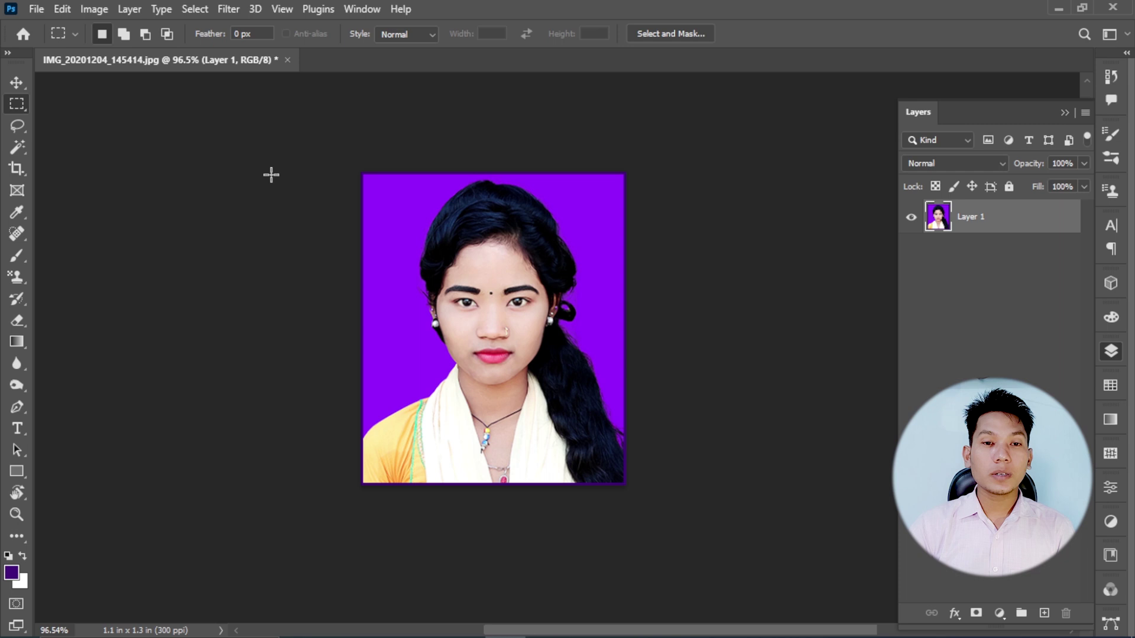
Start a new blank A4 print document from the File menu
click(32, 11)
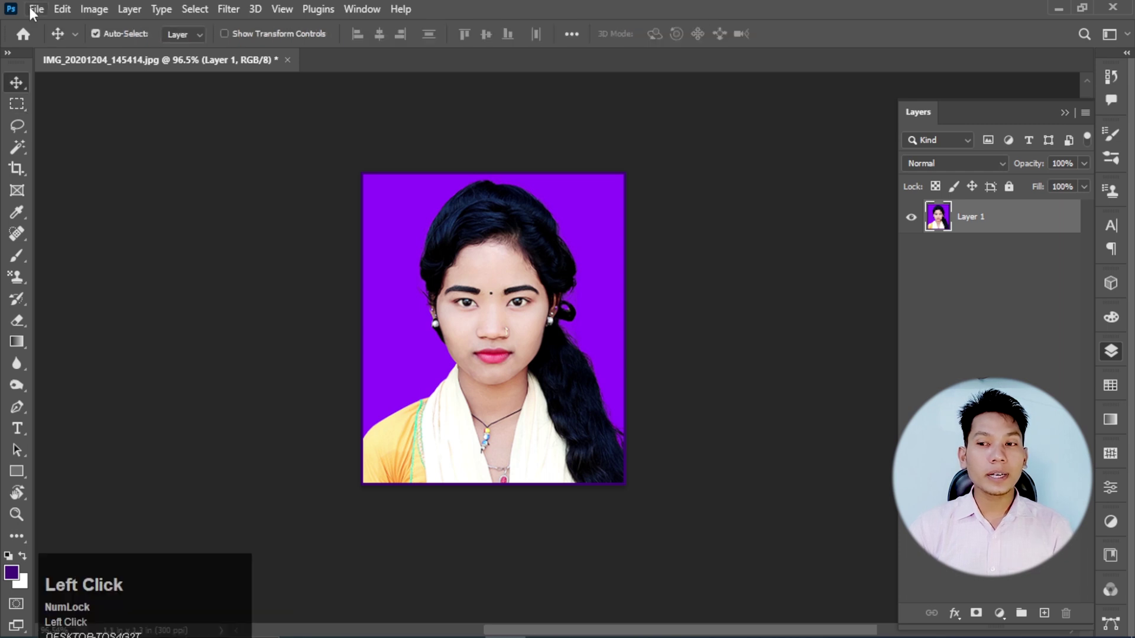
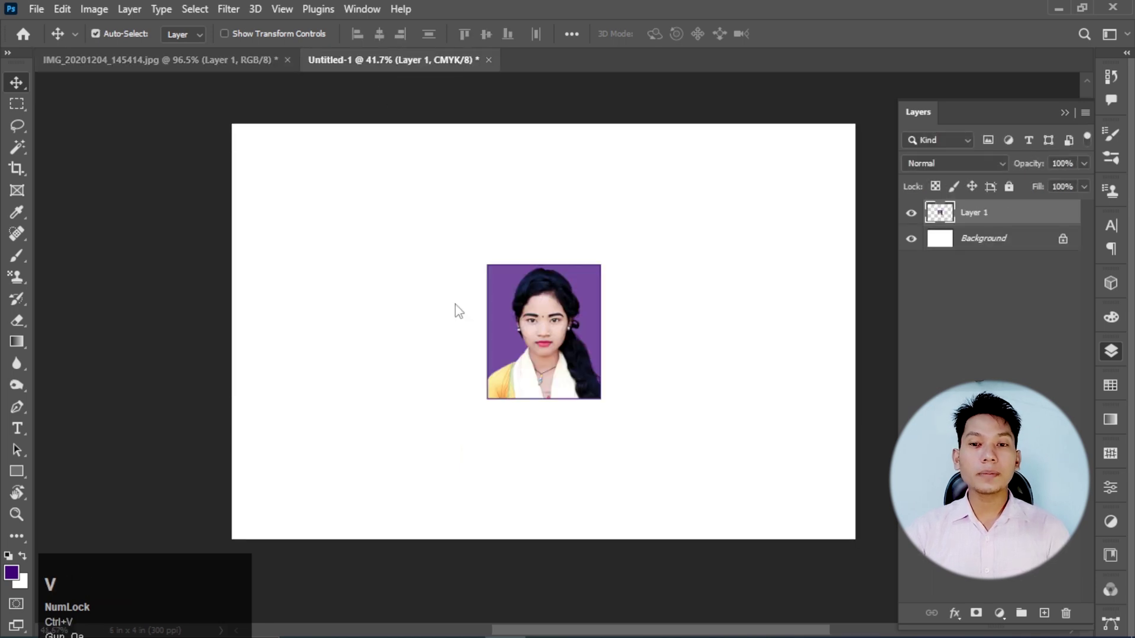
Move the photo to the top-left and place four copies across the first row
drag(567, 338, 265, 228)
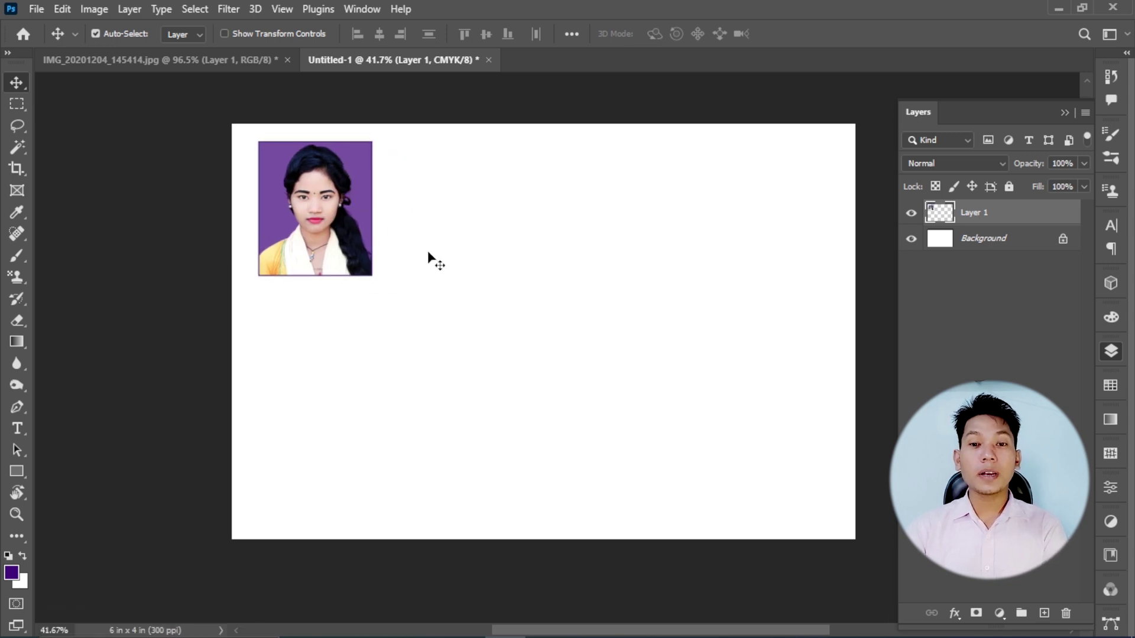
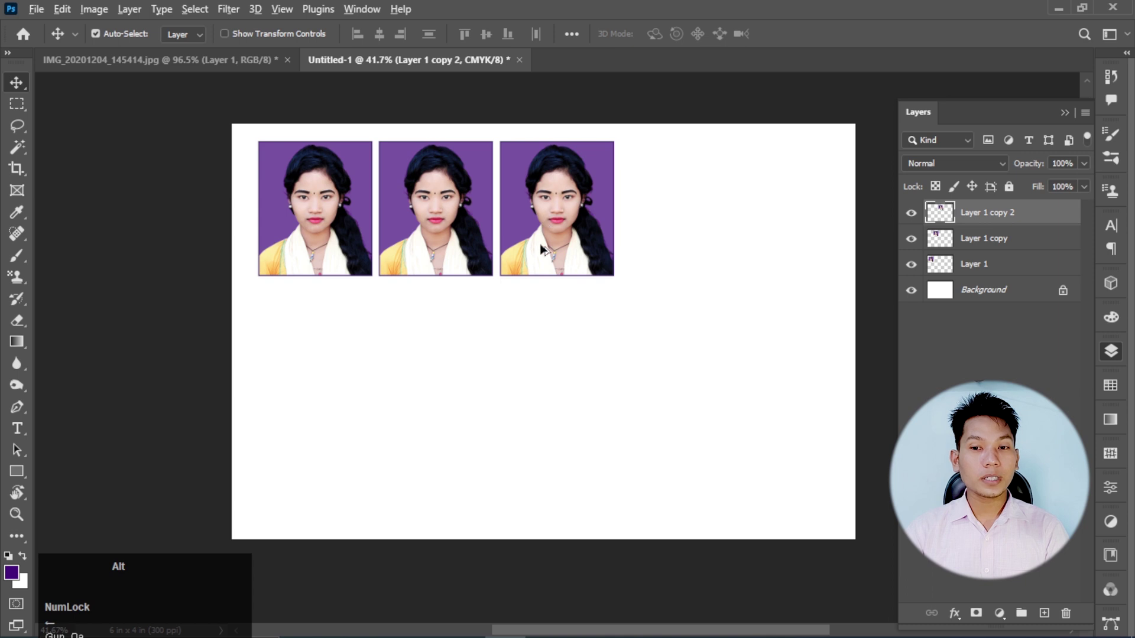
drag(533, 230, 694, 212)
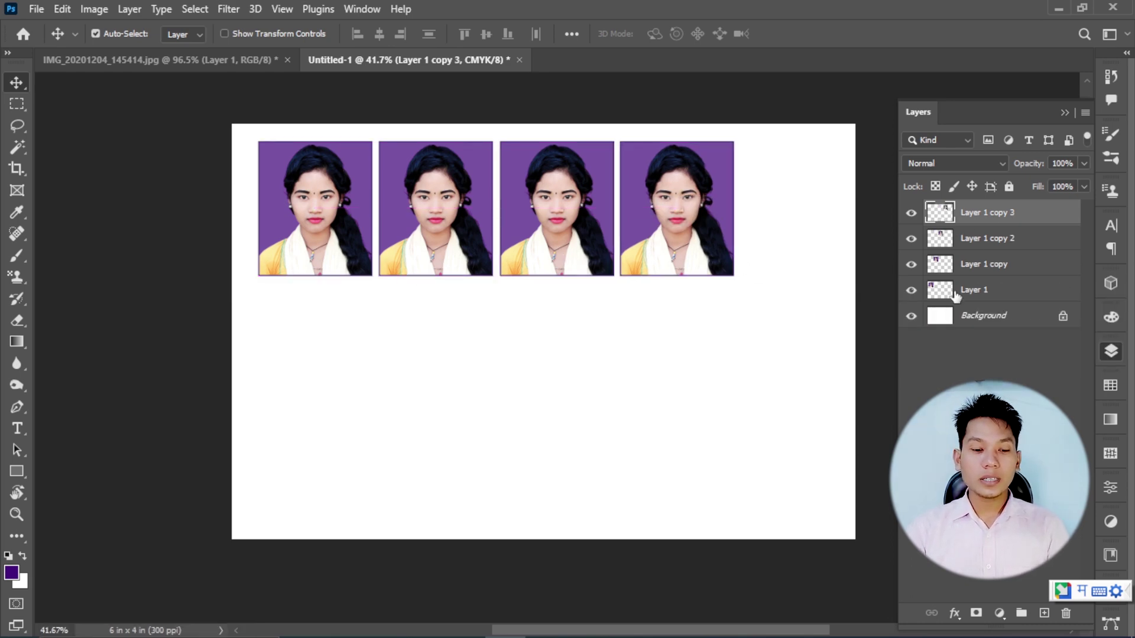
Merge the four photo layers, duplicate the row and position it below as a second row
key(Left)
click(970, 293)
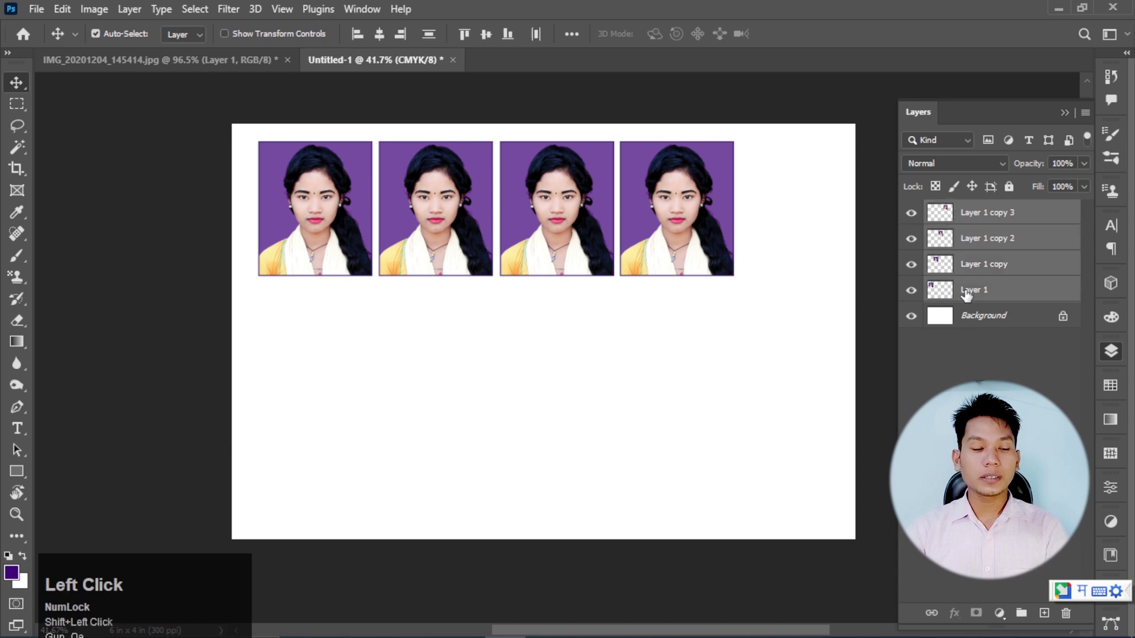
key(ctrl+e)
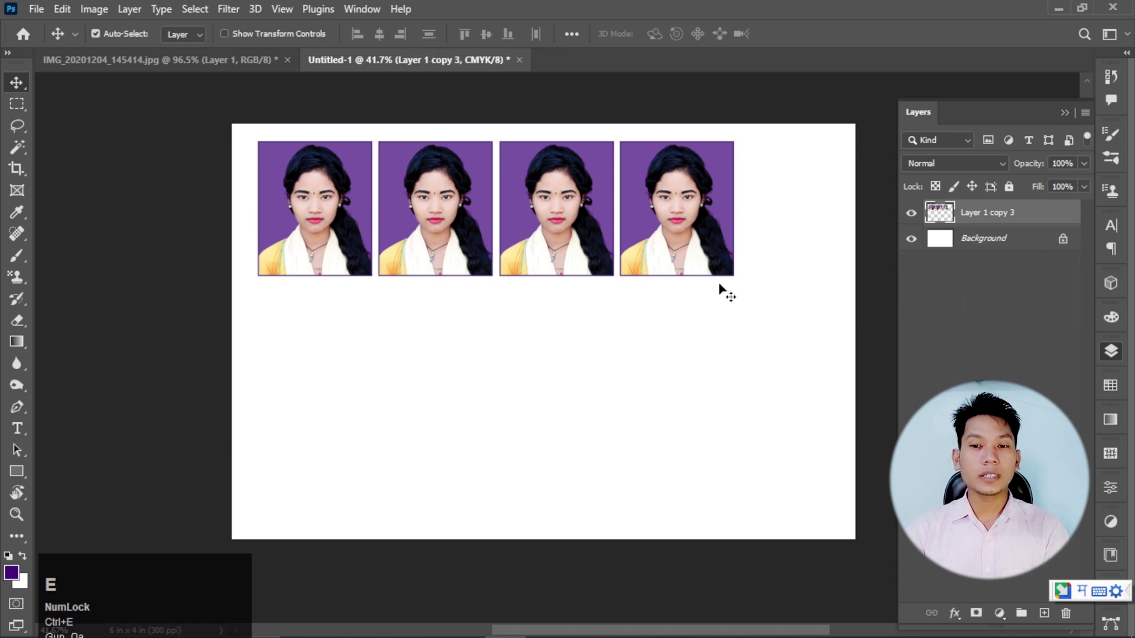
drag(574, 249, 582, 234)
drag(582, 234, 607, 325)
Review the eight-photo sheet and begin starting another new document
scroll(down, 3)
scroll(up, 3)
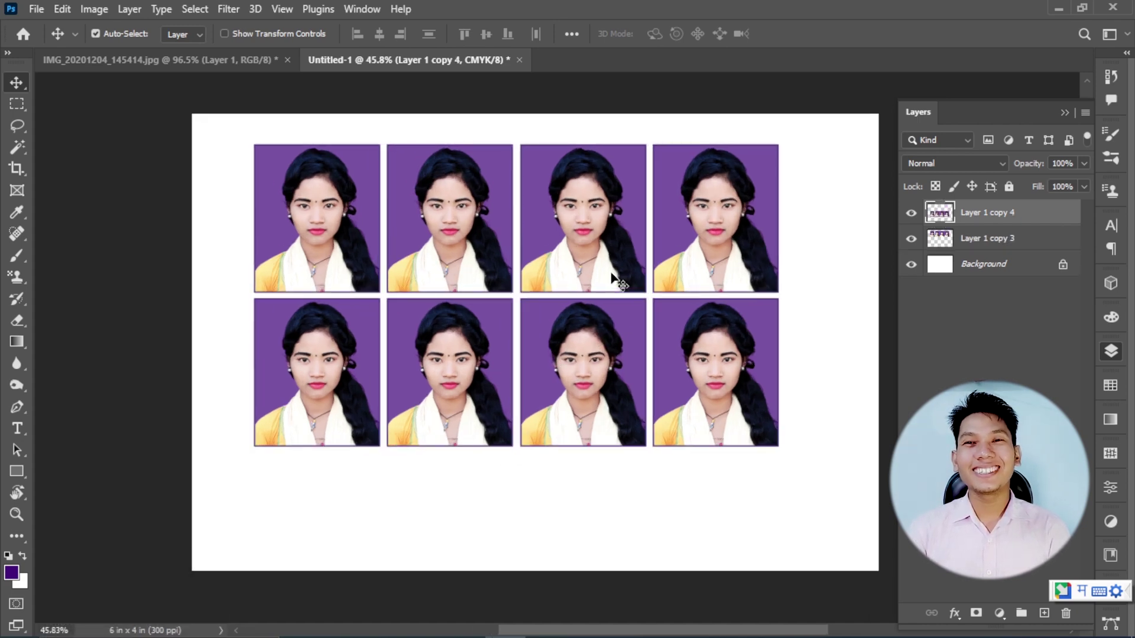
scroll(down, 3)
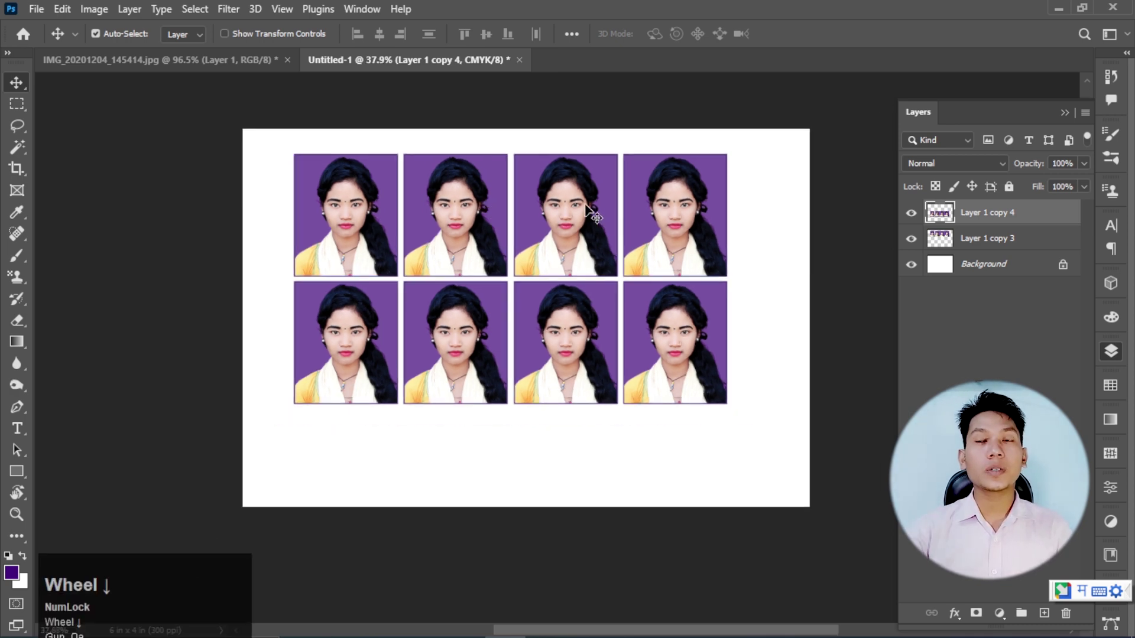
scroll(up, 3)
scroll(down, 3)
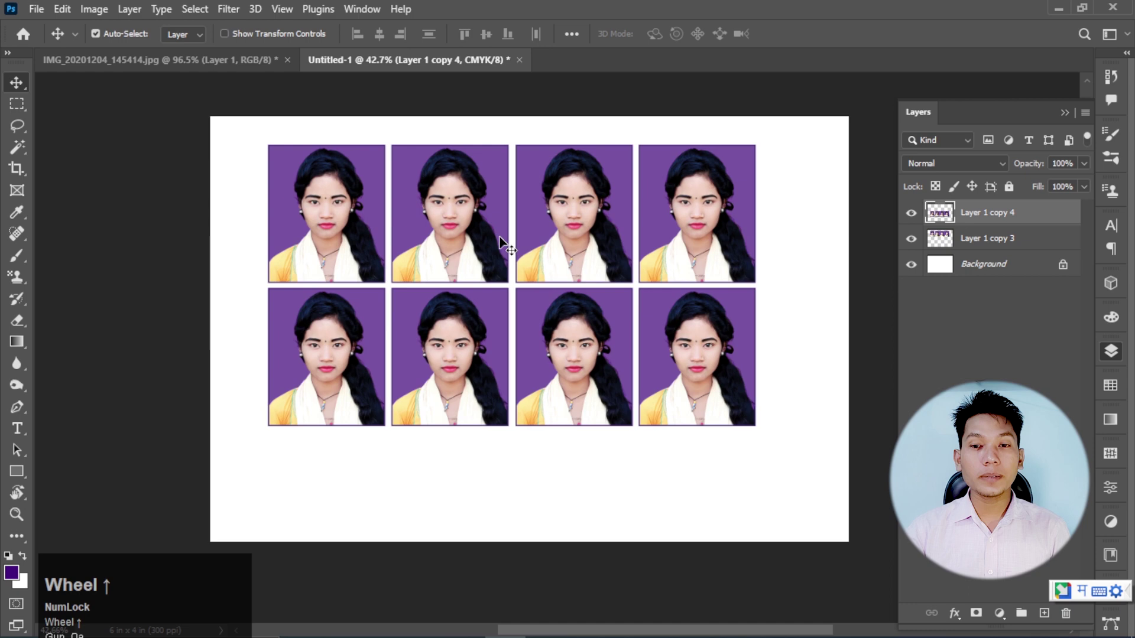
scroll(up, 3)
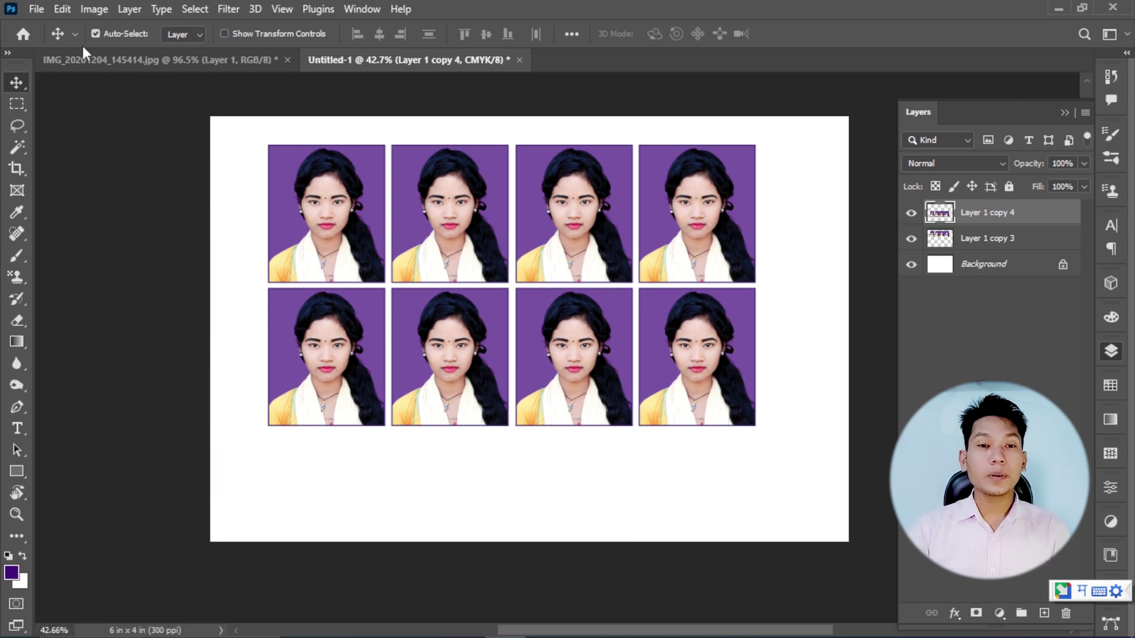
double_click(45, 19)
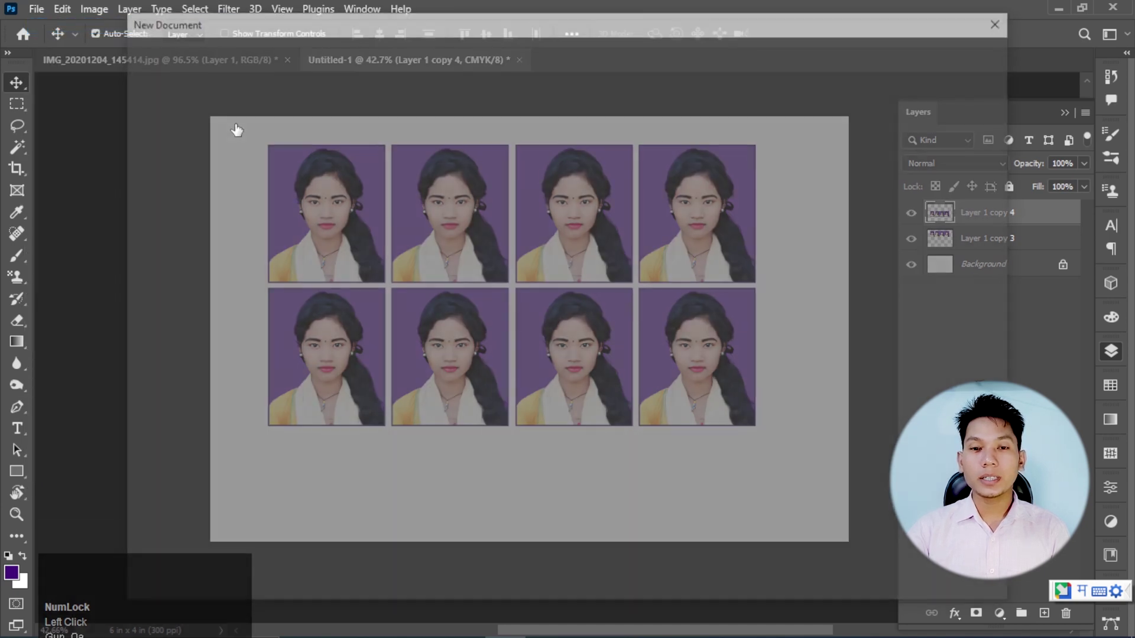
Create a new A4 portrait document from the Print presets in CMYK colour at 300 ppi
click(320, 53)
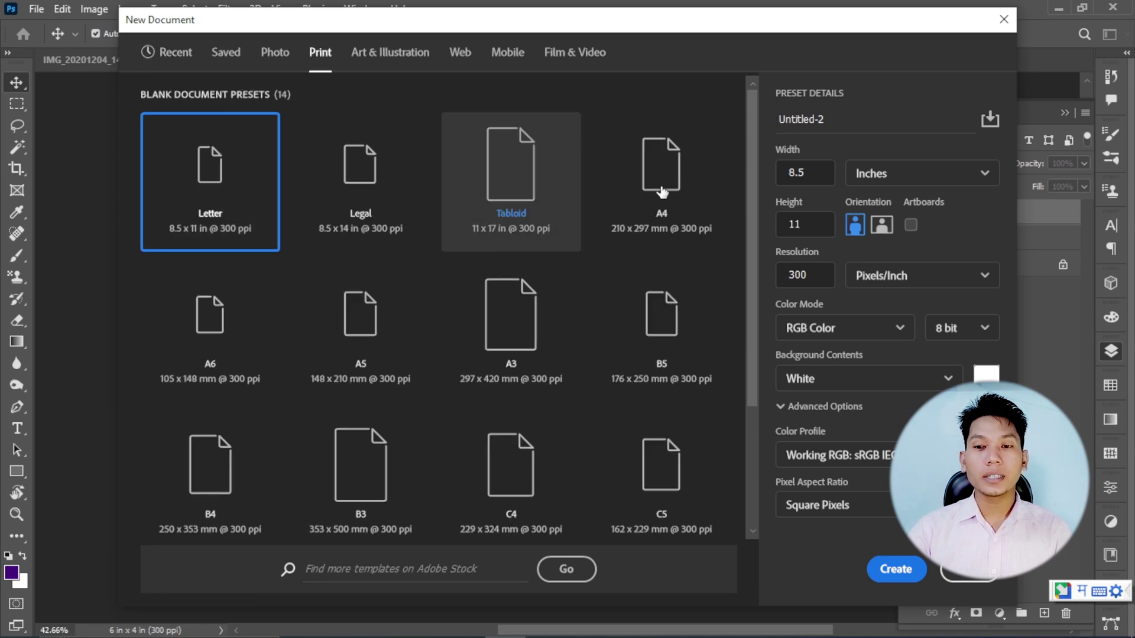
click(665, 190)
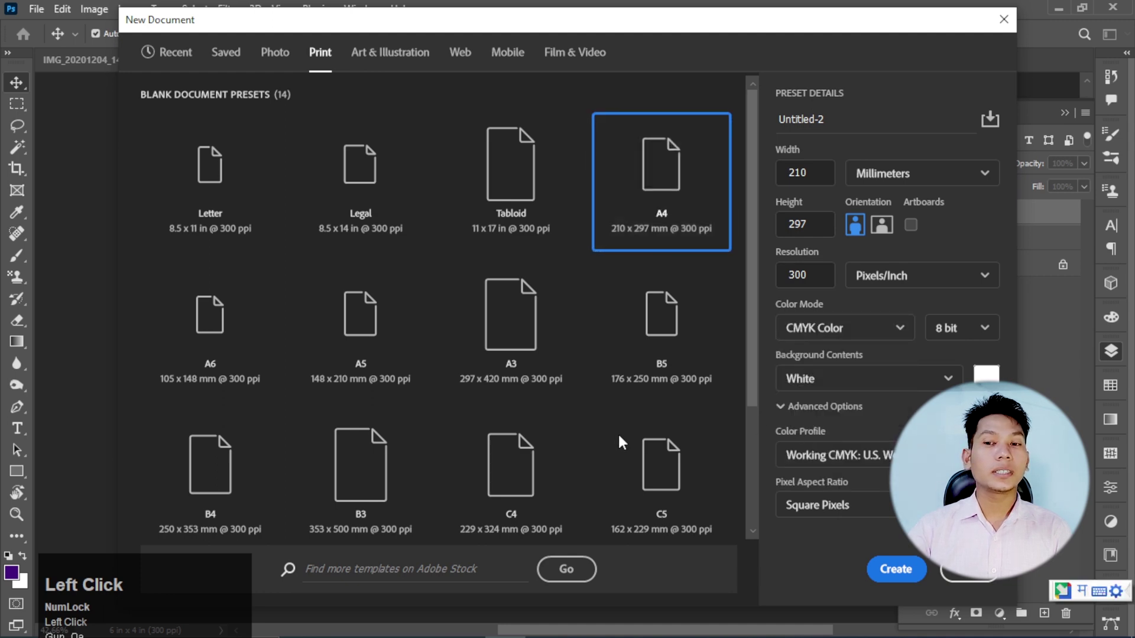
key(super+space)
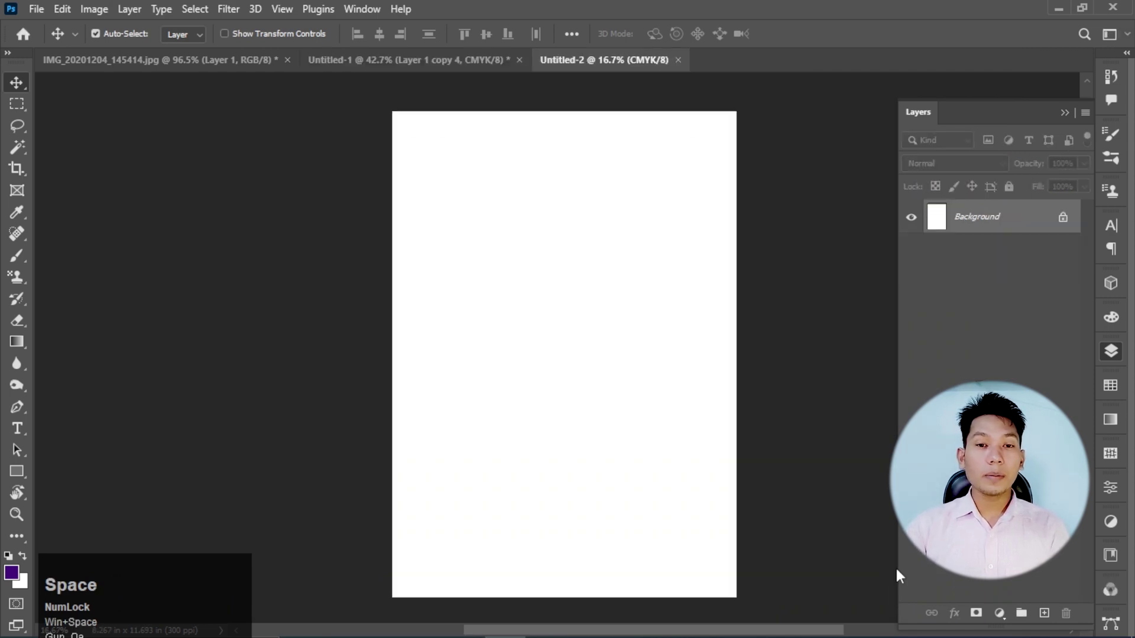
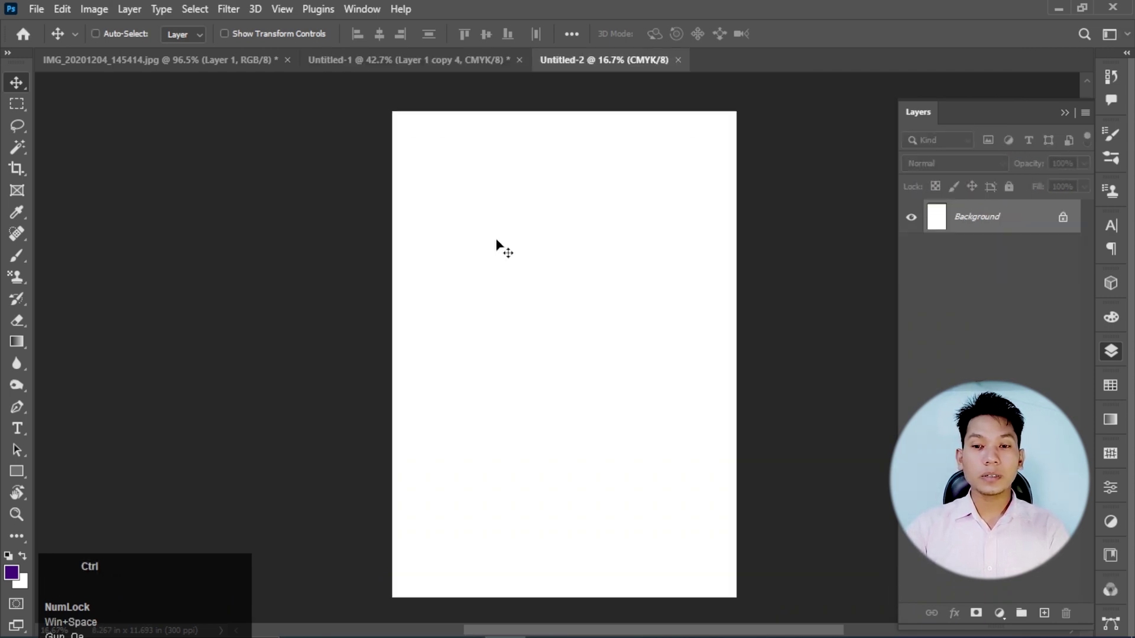
Paste the passport photo into Untitled-2 and move it to the page's top-left corner
click(551, 271)
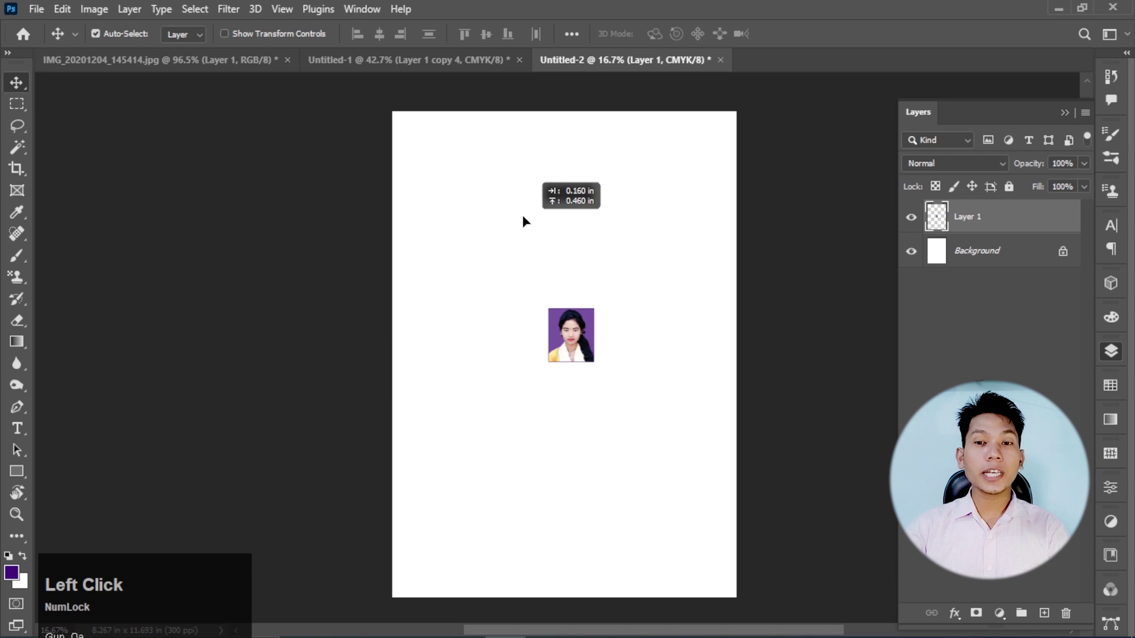
scroll(up, 3)
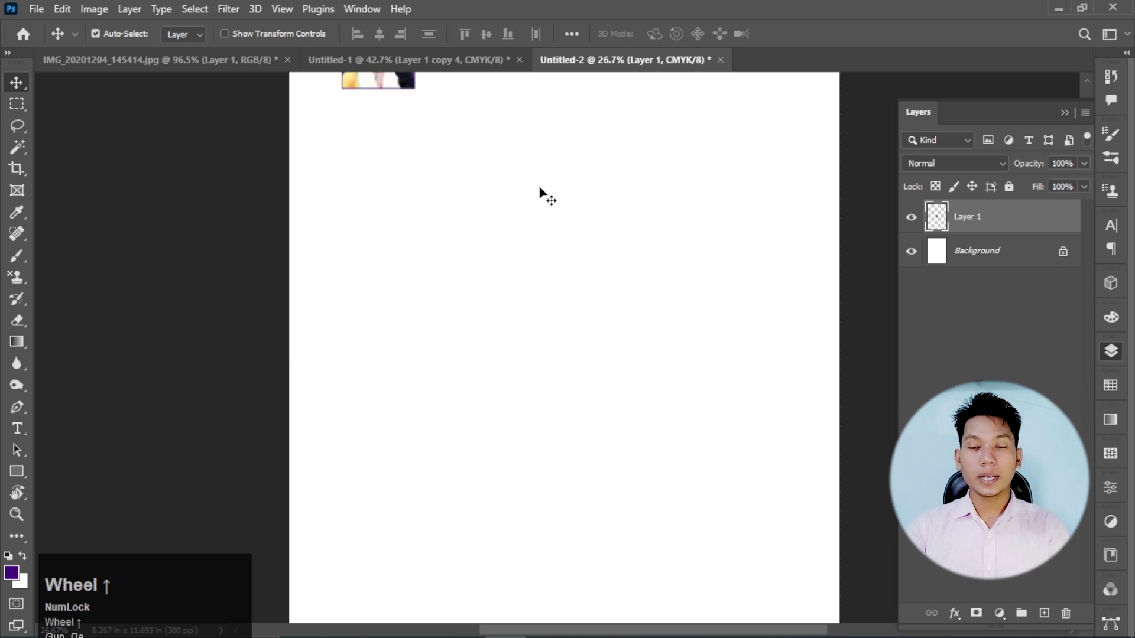
click(256, 256)
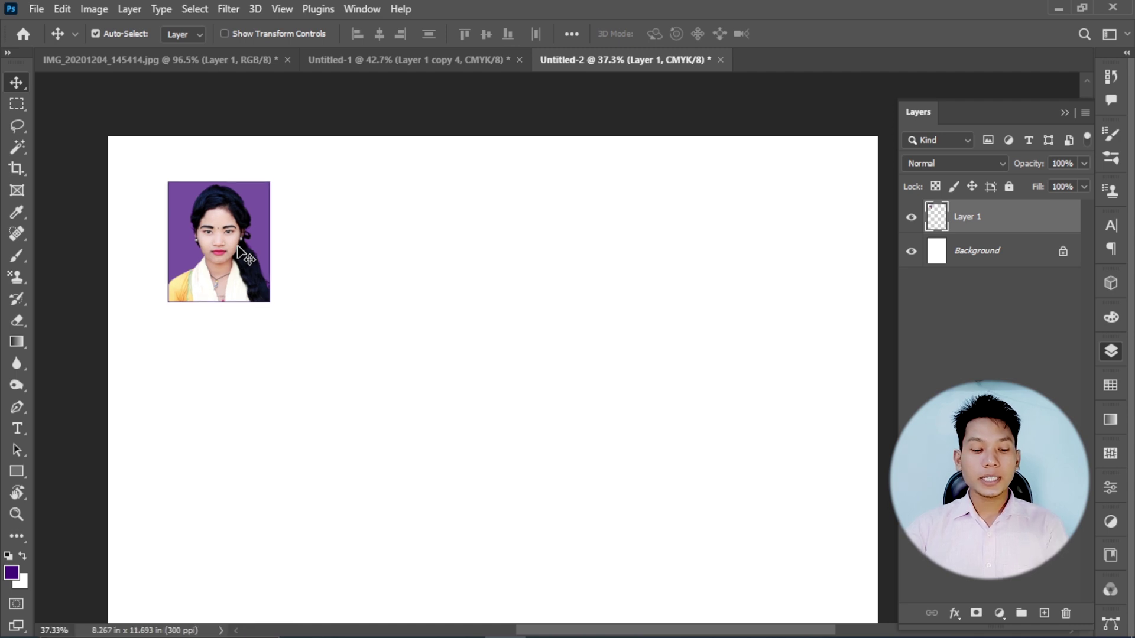
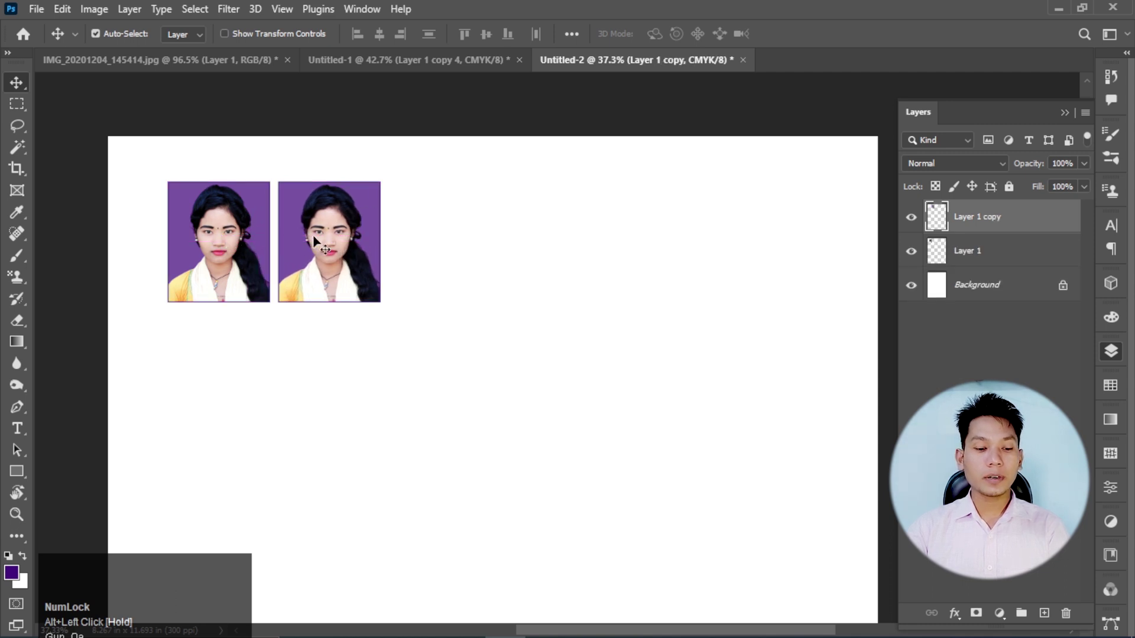
Merge the duplicated photos and then the two rows of six into a single layer
key(ctrl+e)
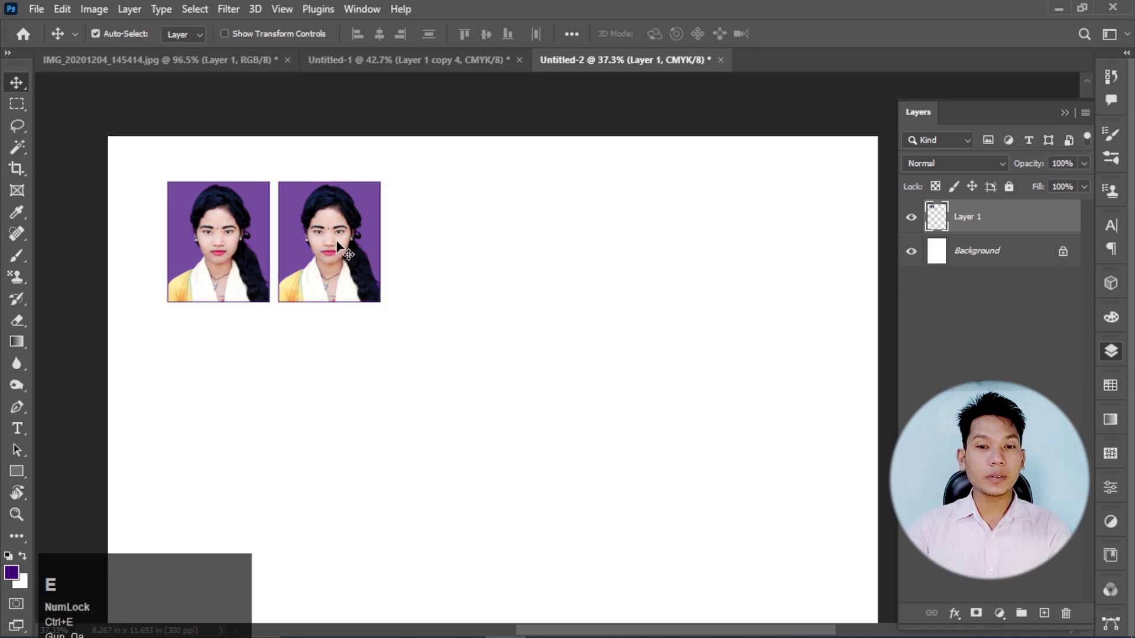
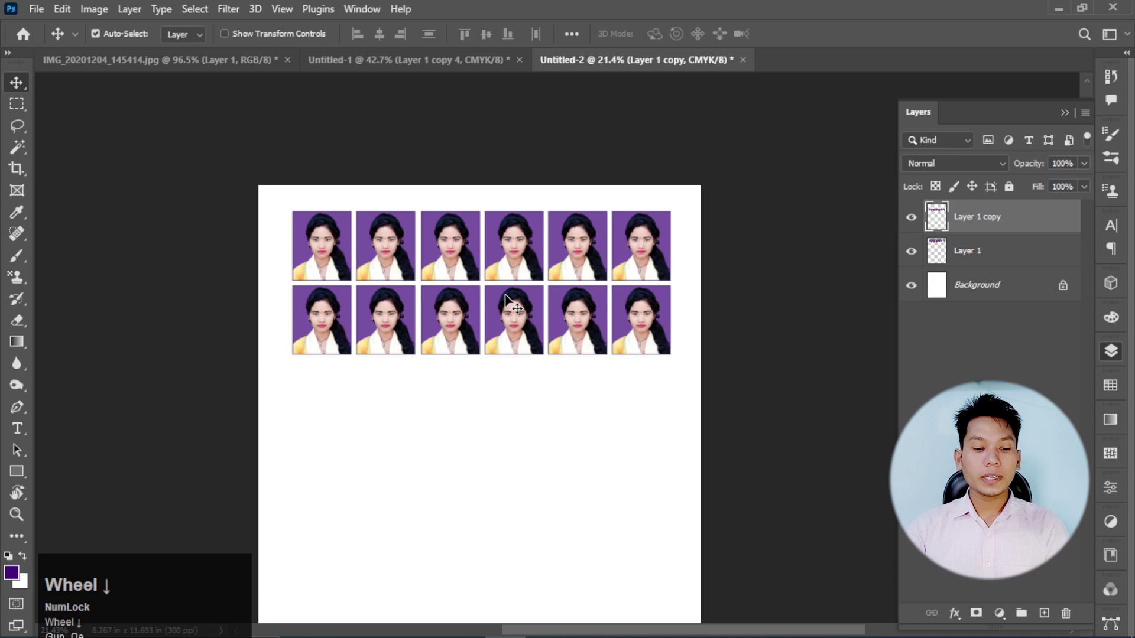
key(ctrl+e)
scroll(down, 3)
scroll(up, 3)
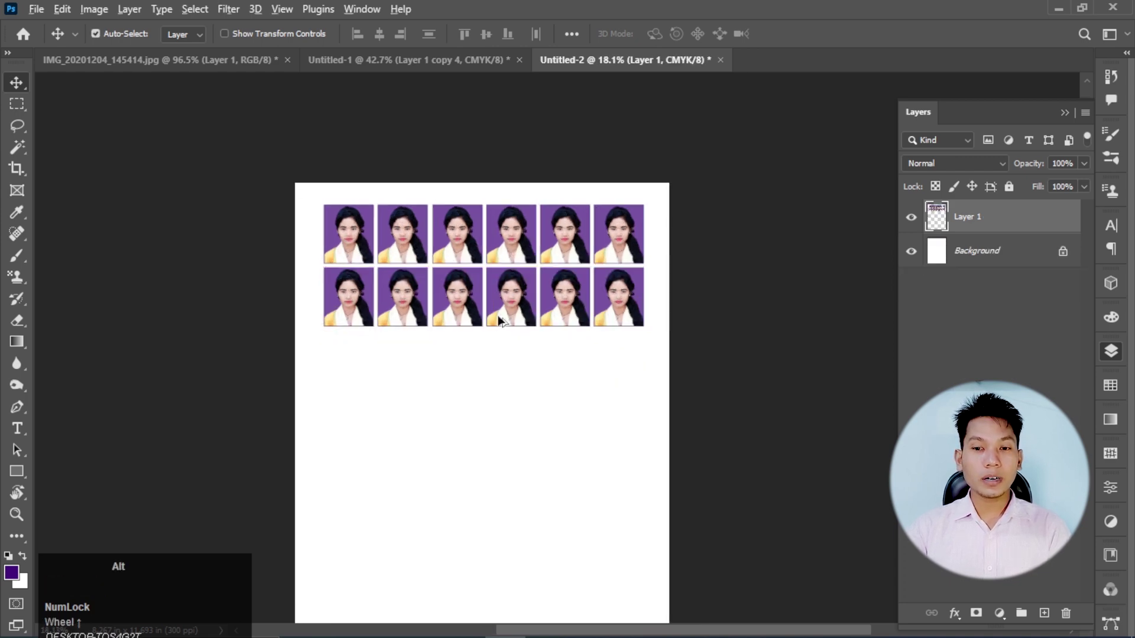
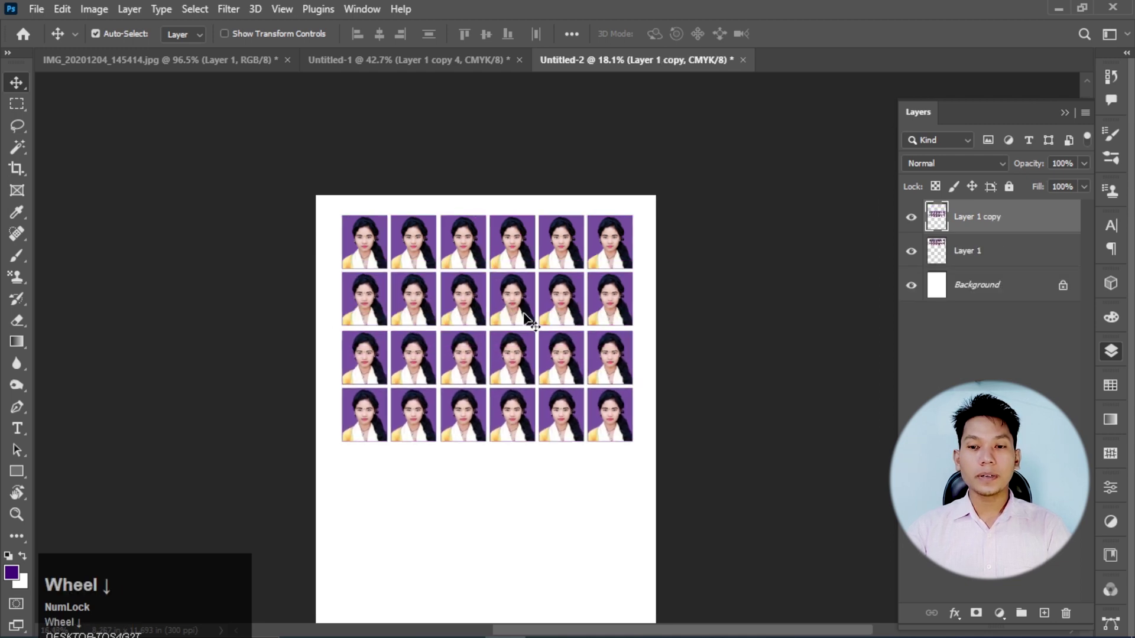
Drag copied photo blocks down twice to extend the grid to eight rows of six
scroll(up, 3)
drag(526, 431, 498, 304)
scroll(down, 3)
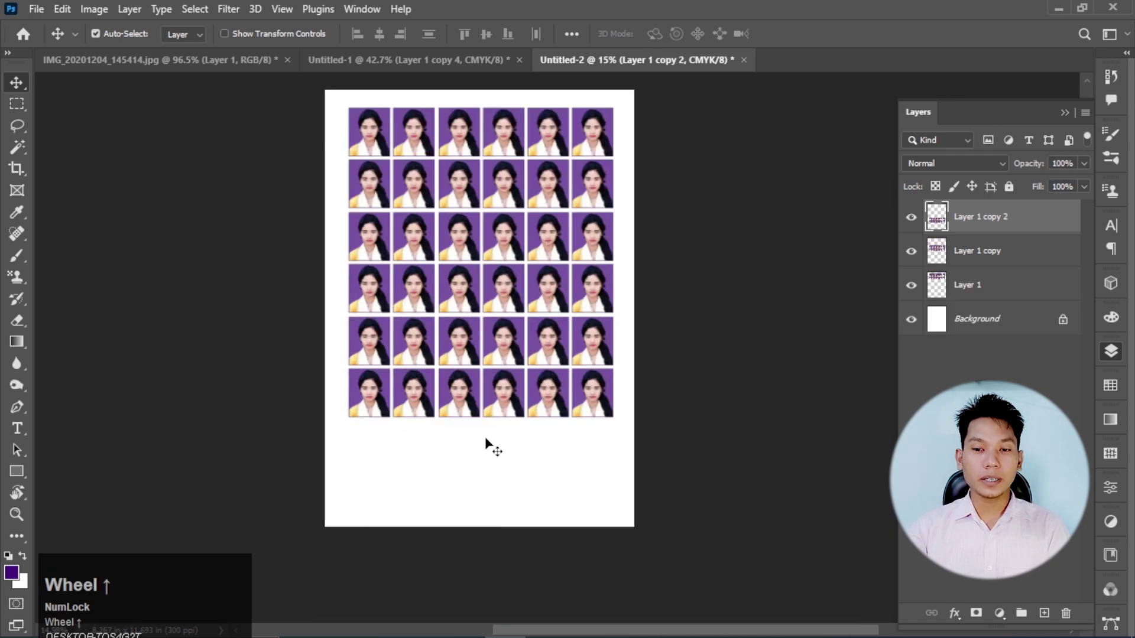
drag(493, 444, 523, 458)
key(Up)
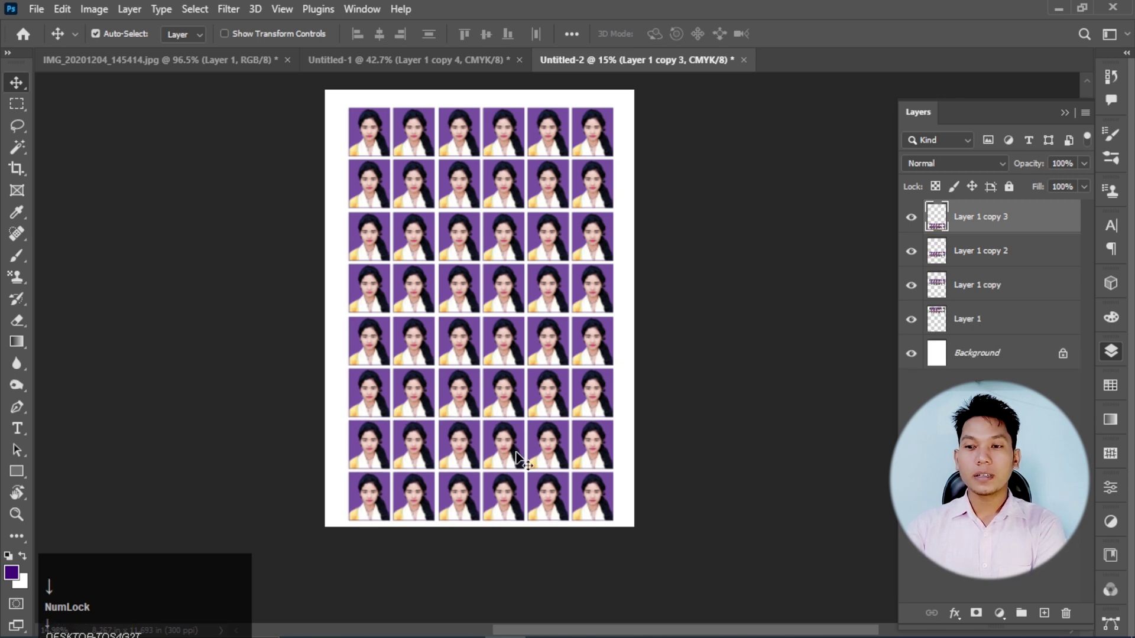
Merge all photo rows into one layer and nudge the grid into position on the page
click(983, 317)
key(ctrl+e)
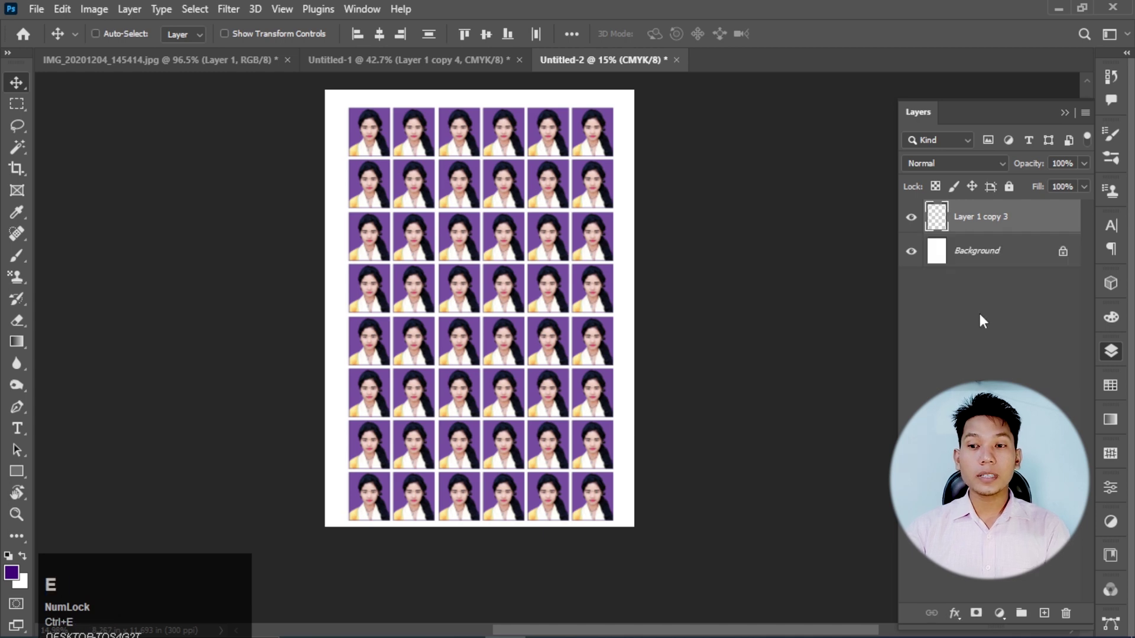
drag(557, 234, 558, 230)
key(Up)
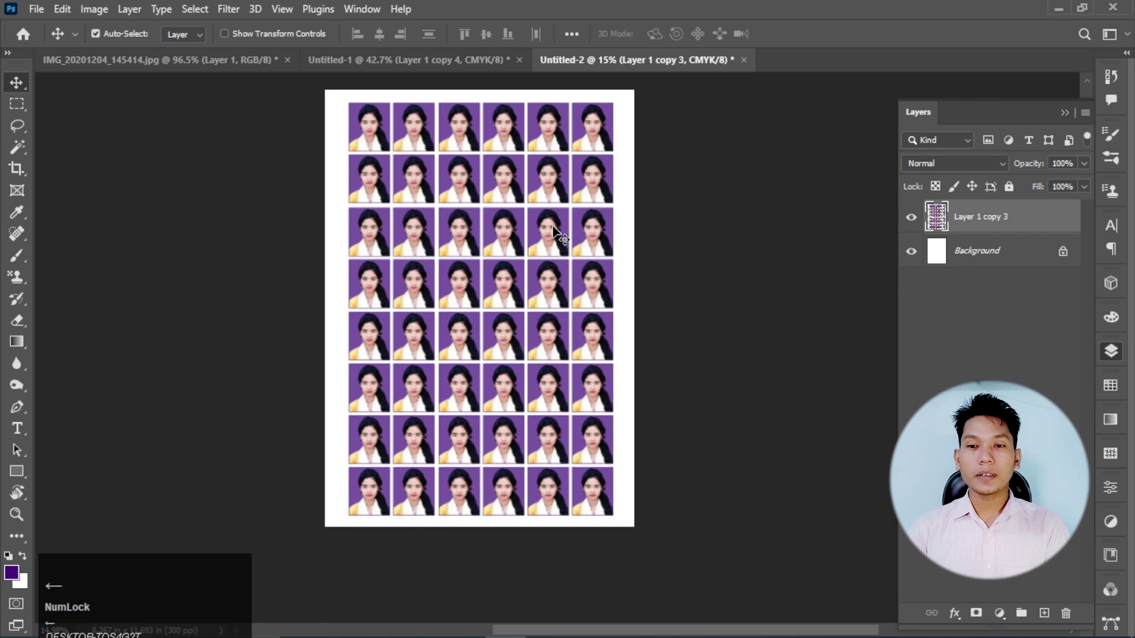
scroll(up, 3)
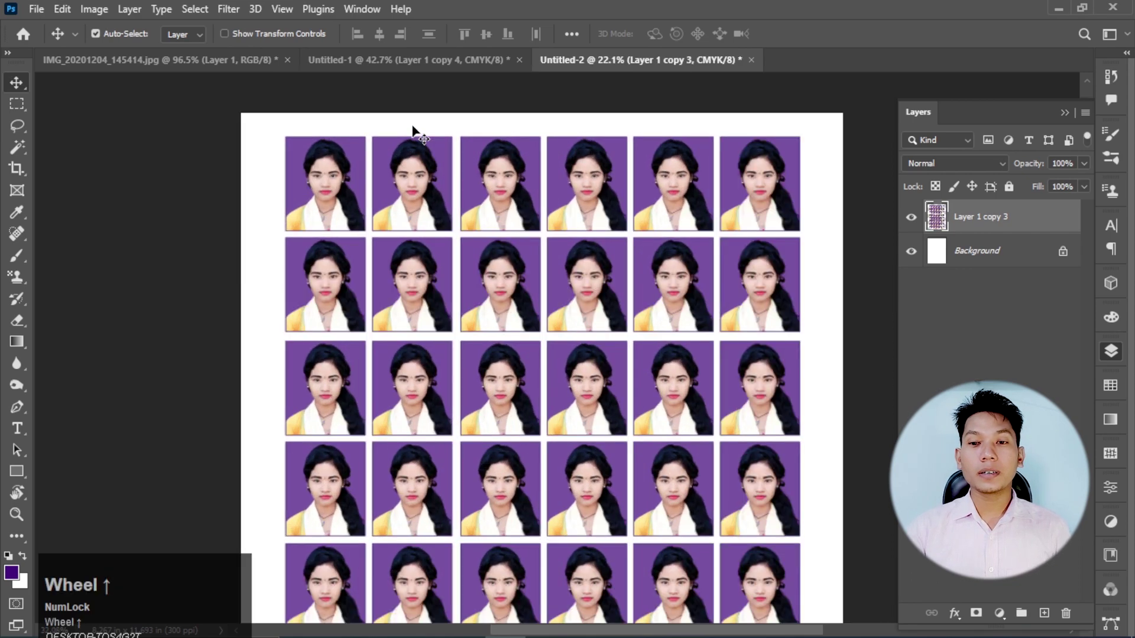